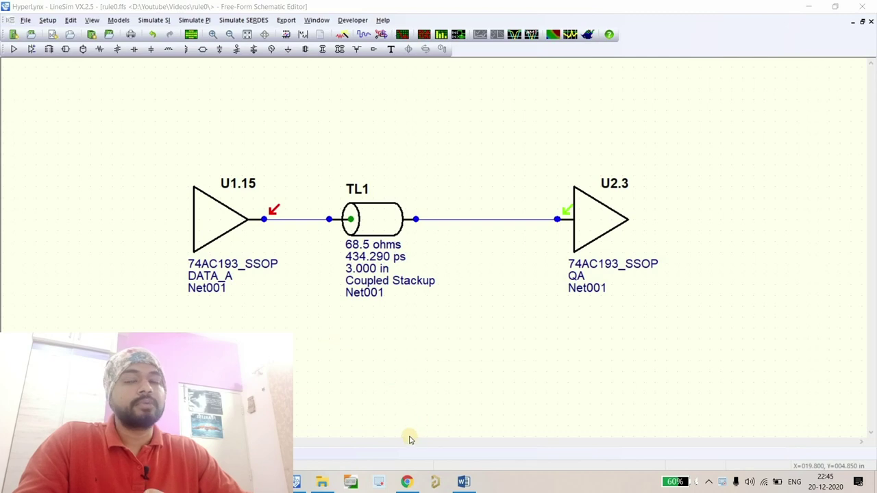
- Switch to Chrome showing the Amazon listing for Signal and Power Integrity – Simplified
click(430, 233)
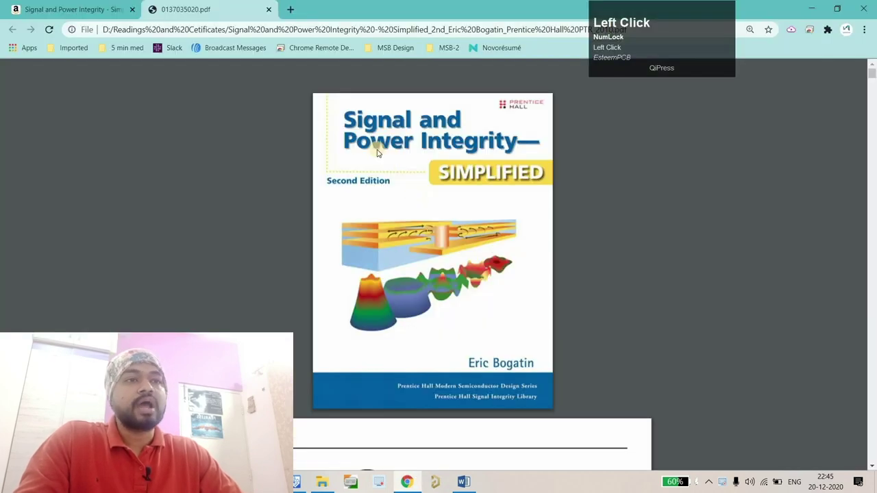
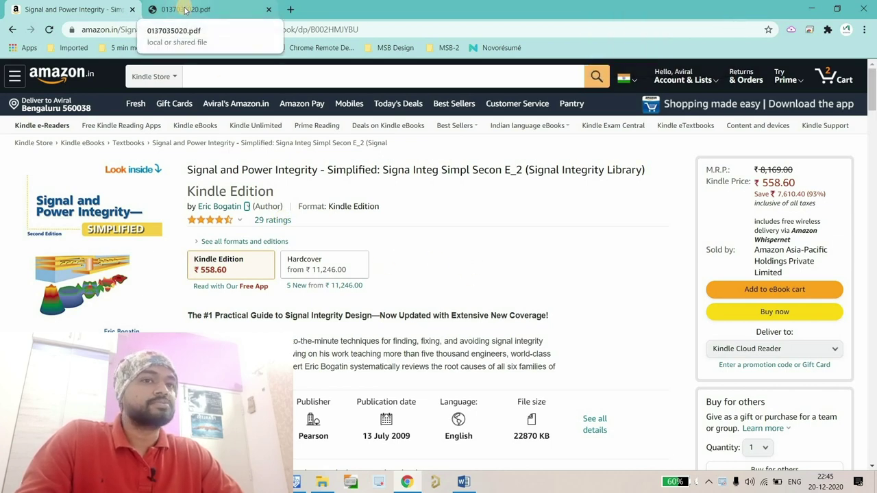
- Switch to the 0137035020.pdf tab and scroll into the book's table of contents
click(391, 216)
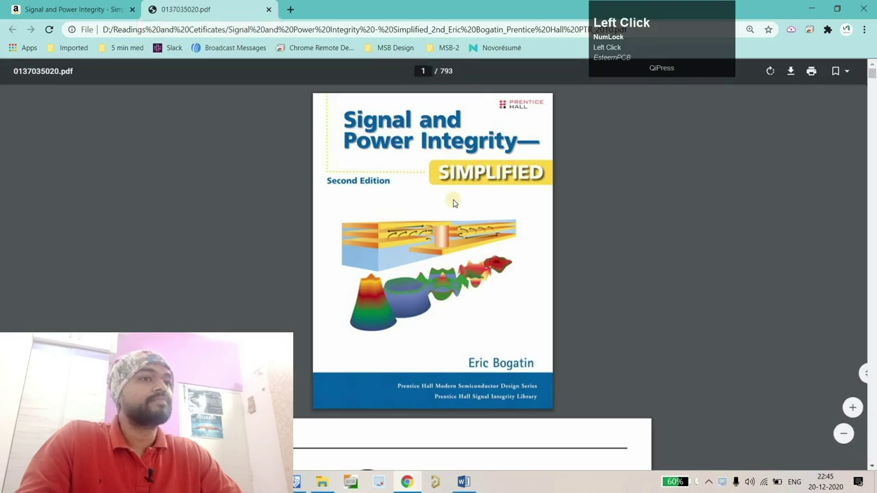
scroll(down, 3)
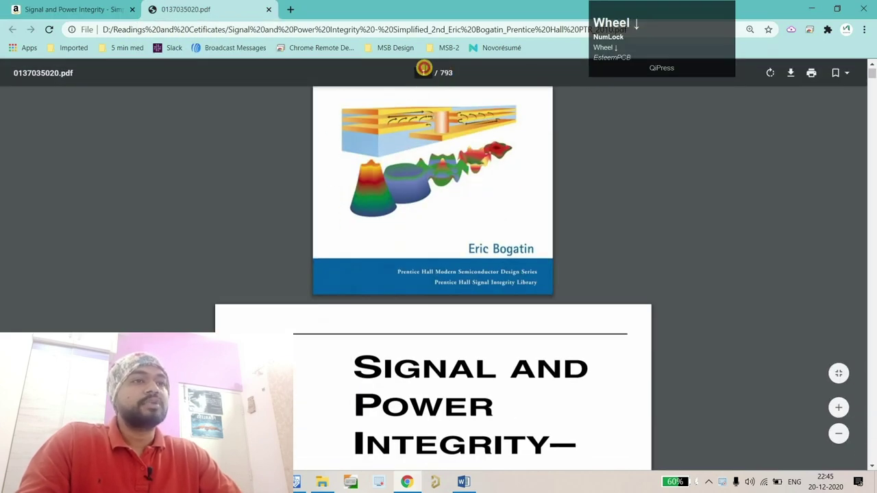
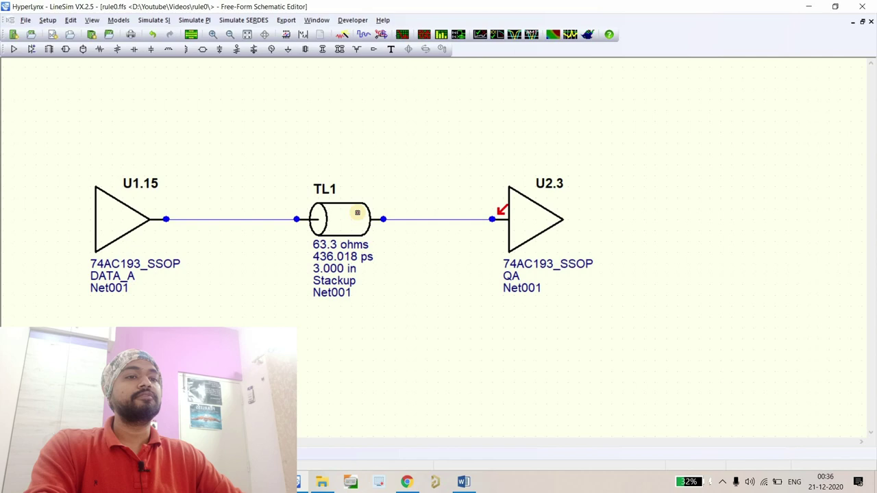
- Accept TL1's settings unchanged at 63.3 ohms and 3.000 in, returning to the schematic
click(362, 215)
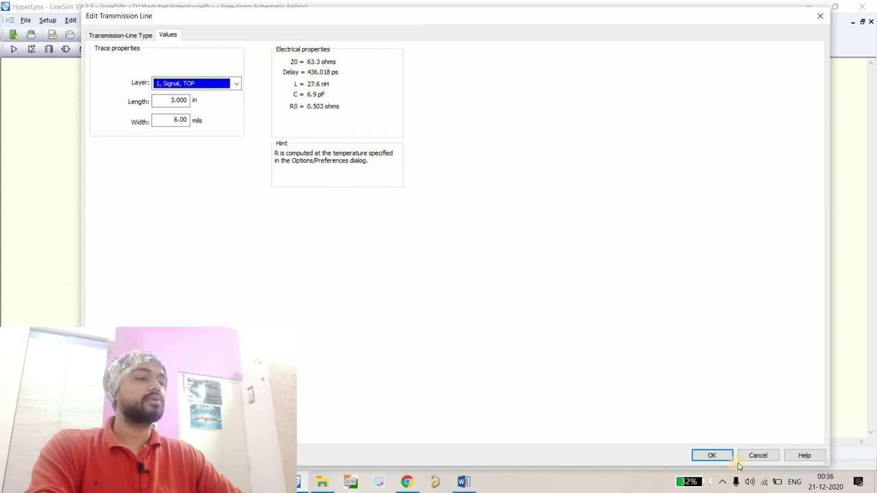
click(598, 349)
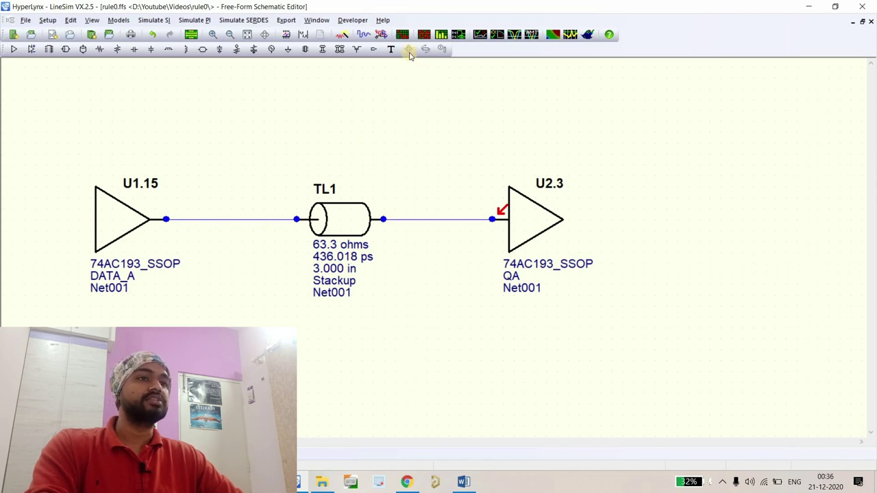
- Launch the Digital Oscilloscope and probe U1 pin 15 and U2 pin 3 under Latest Waveforms
click(423, 170)
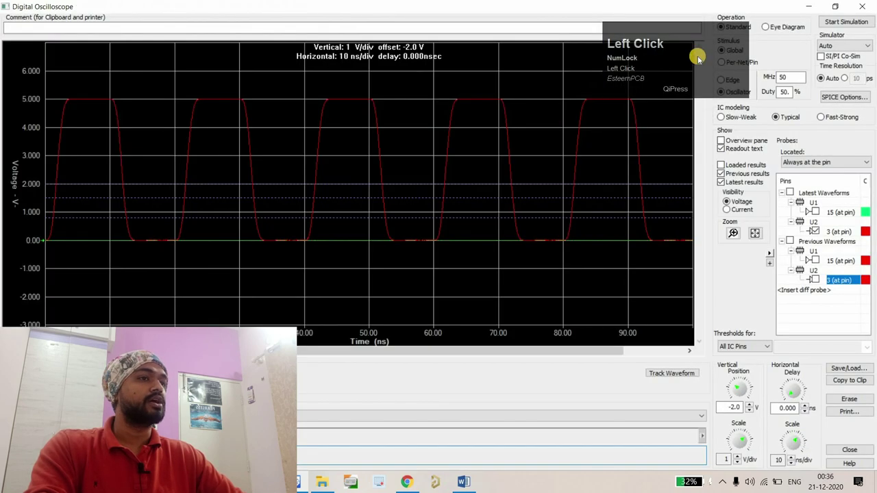
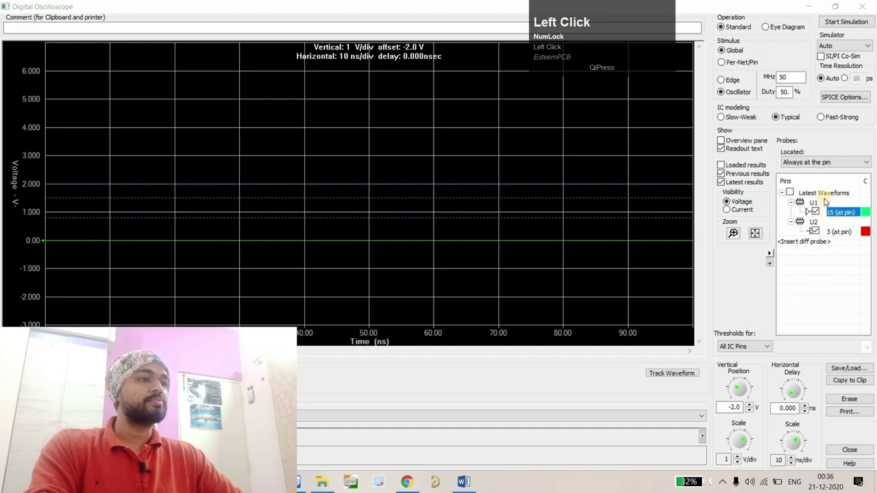
click(840, 221)
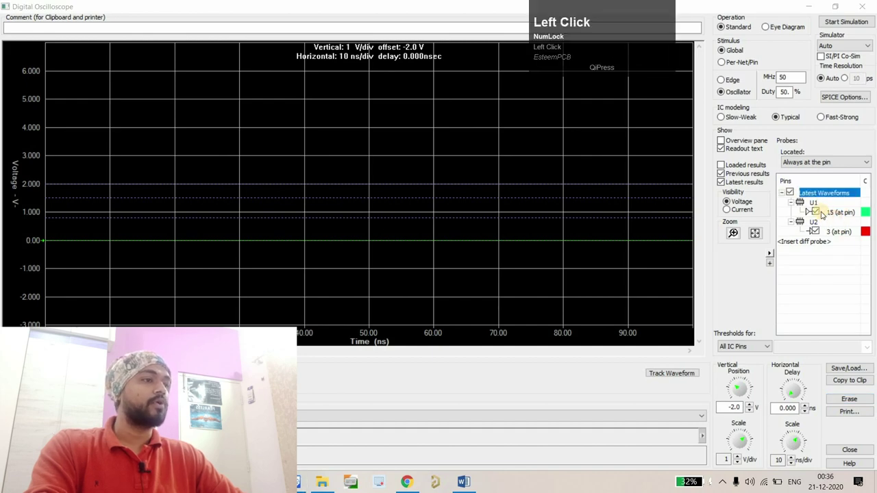
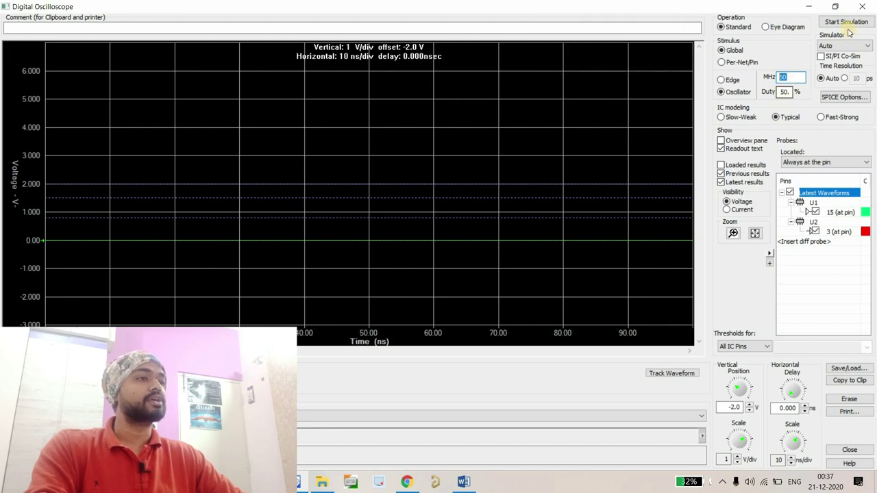
- Close the Digital Oscilloscope and return to the schematic with TL1 between U1 and U2
click(850, 28)
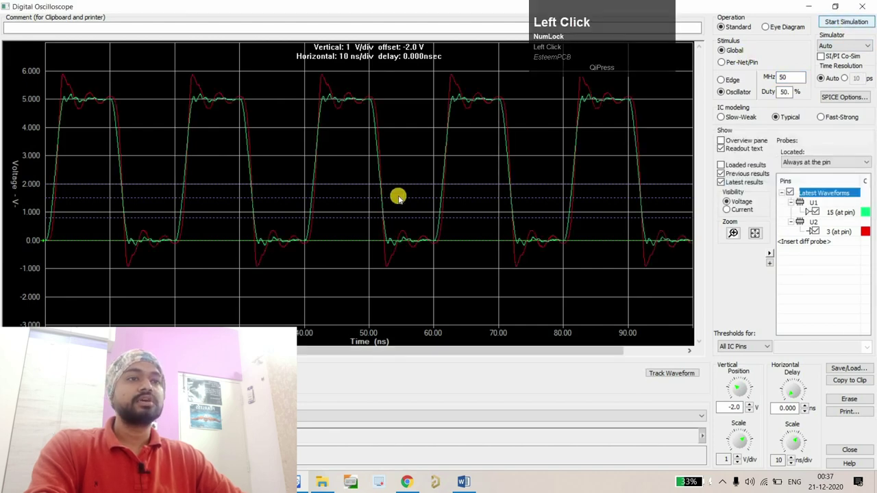
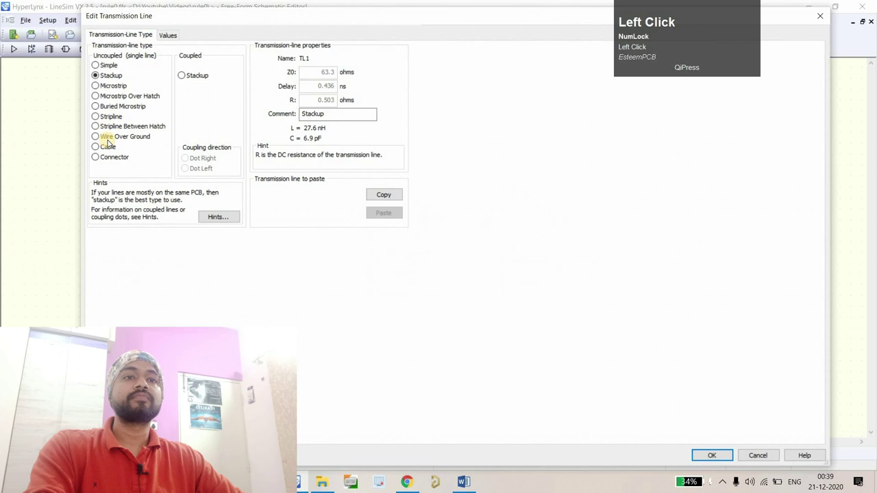
- Show TL1's Values settings: top layer, 3.000 in length, 6 mil width
click(199, 113)
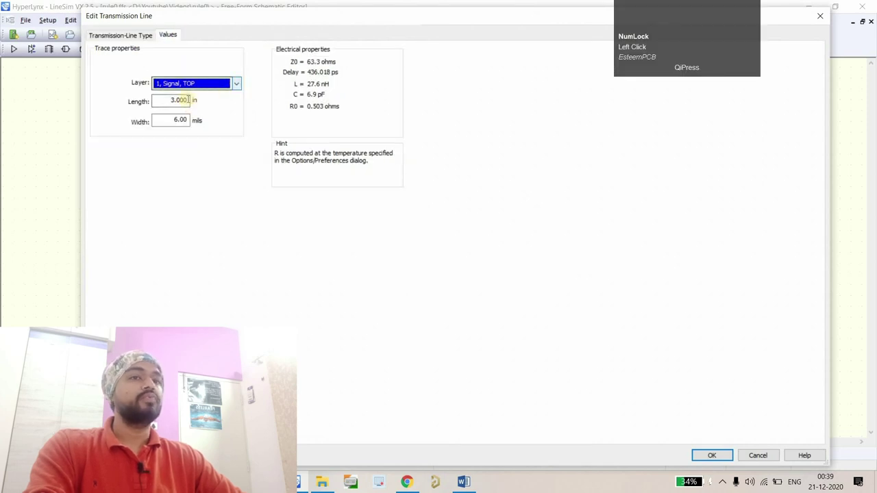
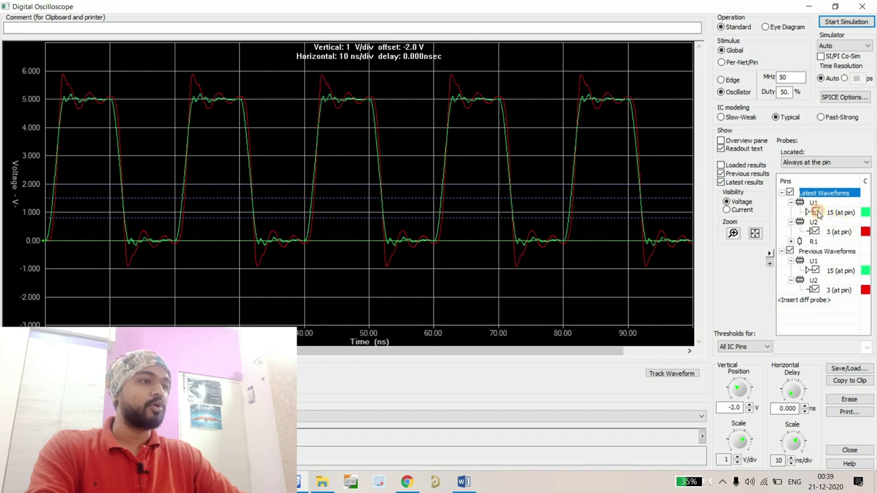
- Uncheck U1 pin 15 under Latest and Previous Waveforms, leaving only receiver pin 3 traces
click(820, 231)
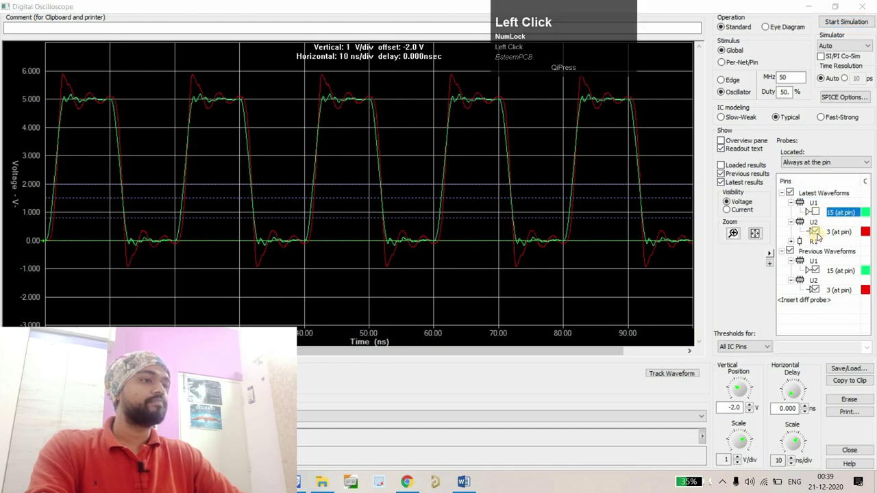
click(800, 249)
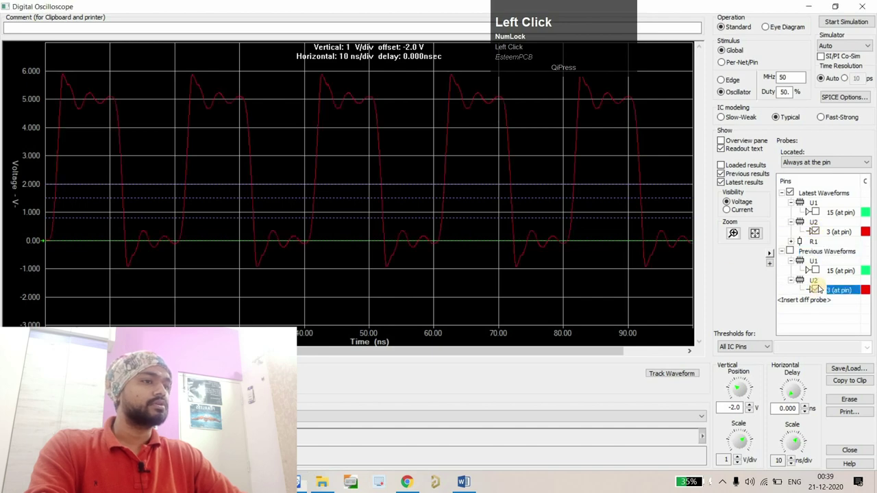
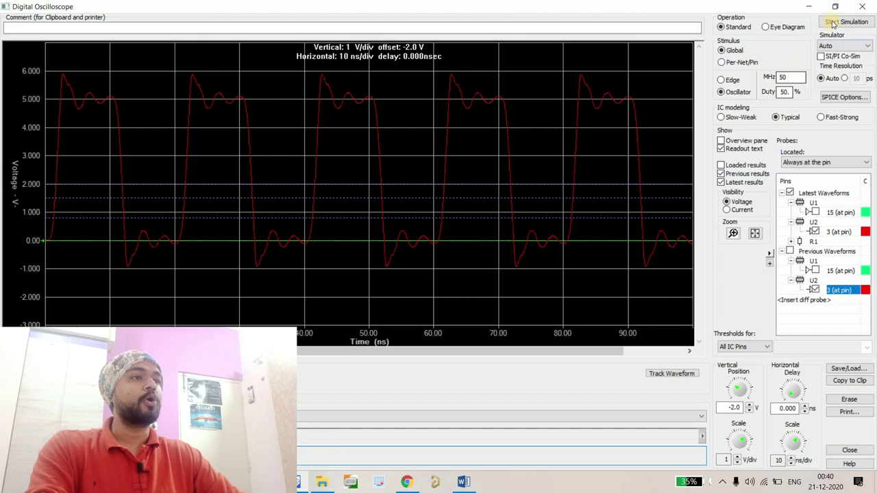
- Toggle the U1 pin 15 driver waveforms on and back off under both waveform groups
click(803, 282)
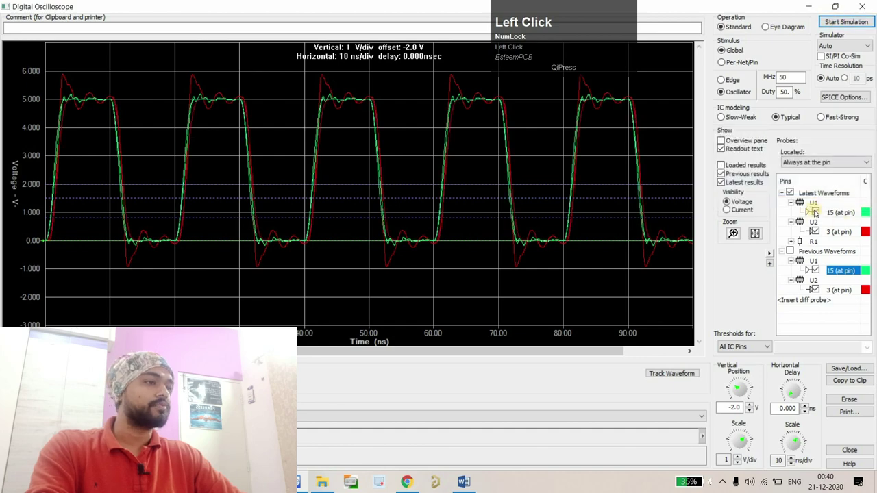
click(810, 253)
click(840, 255)
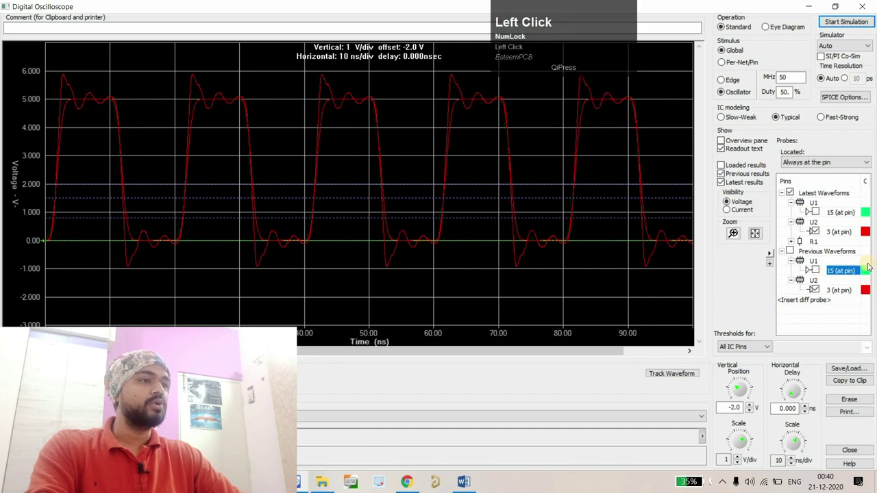
- Recolour the previous U2 pin 3 waveform yellow, then hide it so only the clean latest trace shows
click(841, 296)
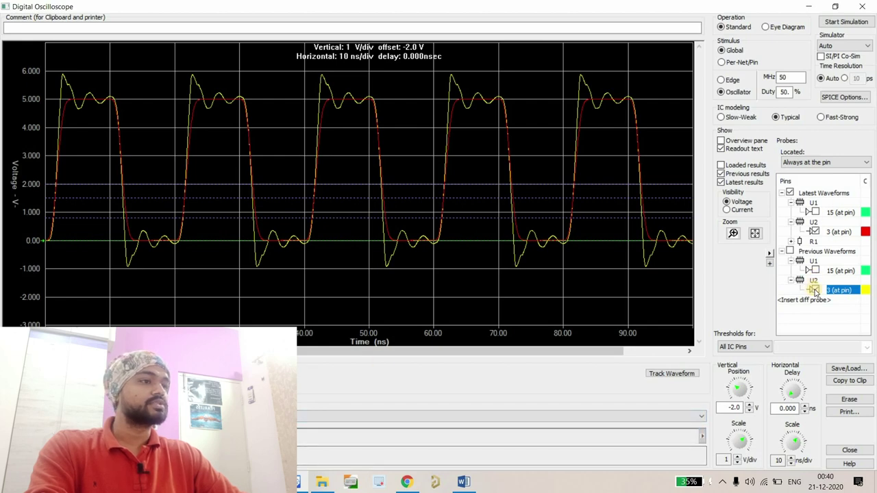
click(797, 296)
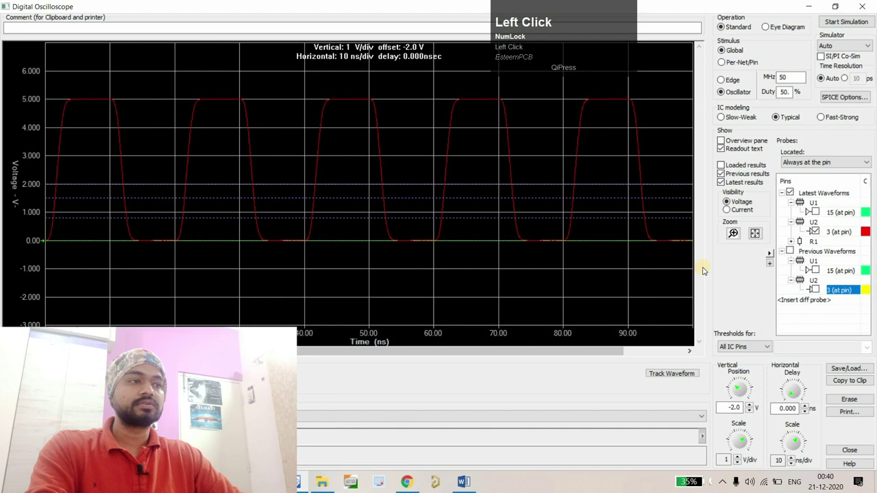